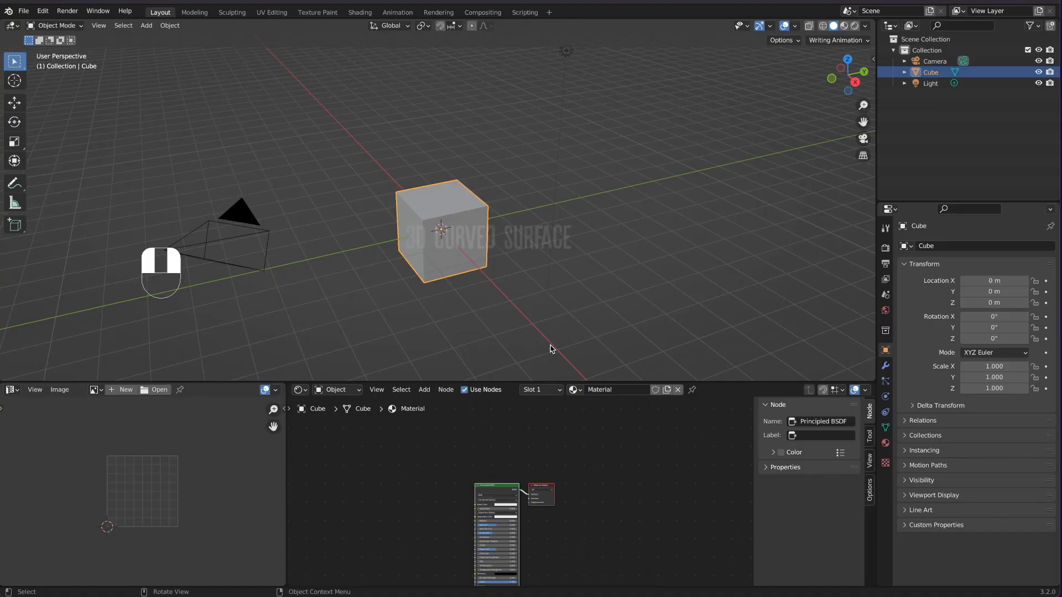
Step: Delete the default cube and add a new mesh plane at the origin
key(x)
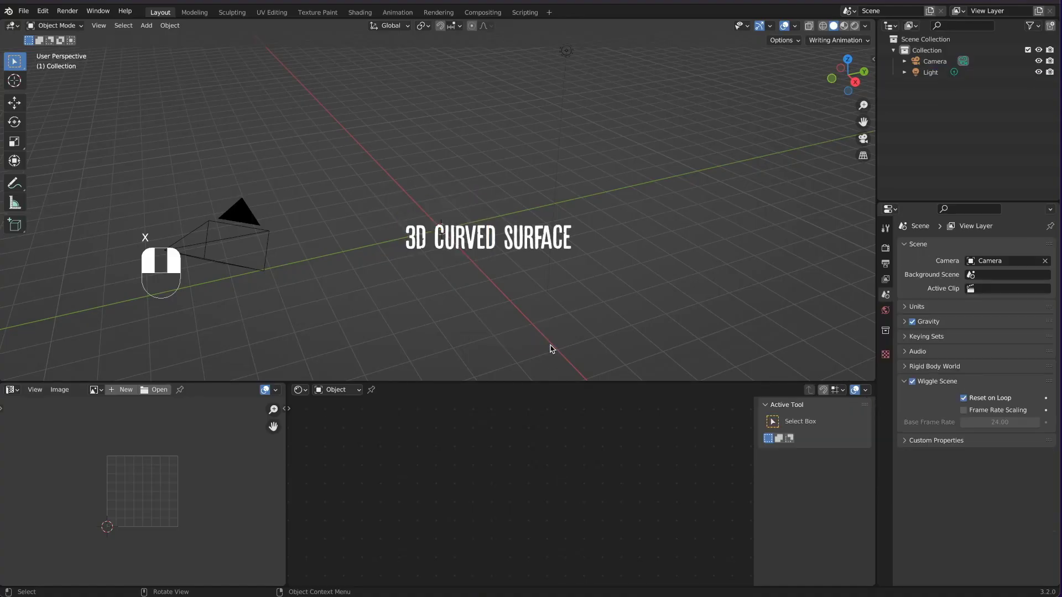
key(shift+a)
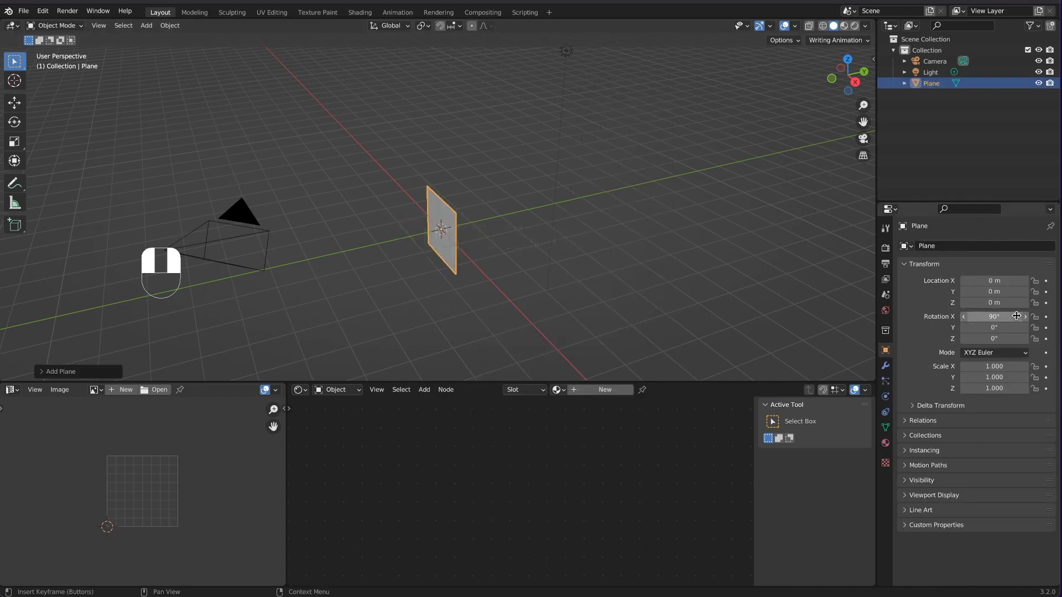
Step: Orbit the view around the upright plane and camera
drag(711, 212, 1004, 317)
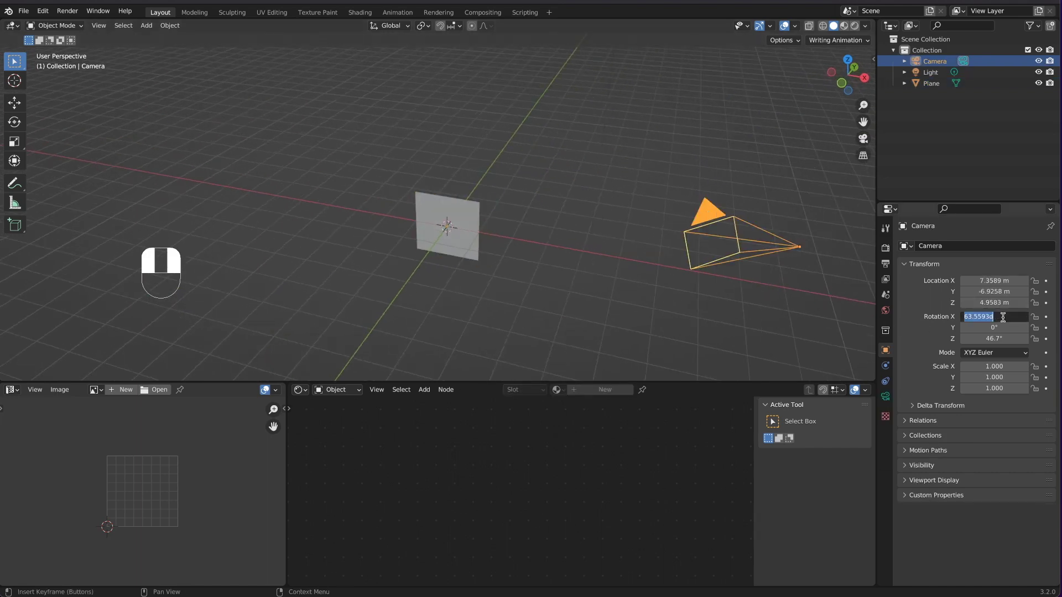
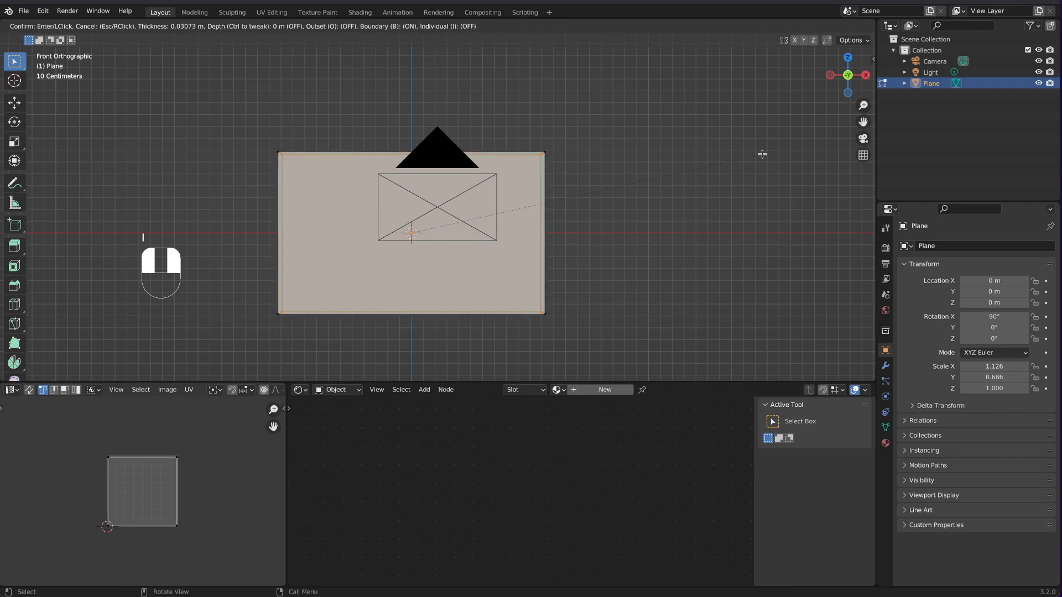
Step: Inset the plane's face to form a border and nudge the inner face
drag(279, 428, 104, 25)
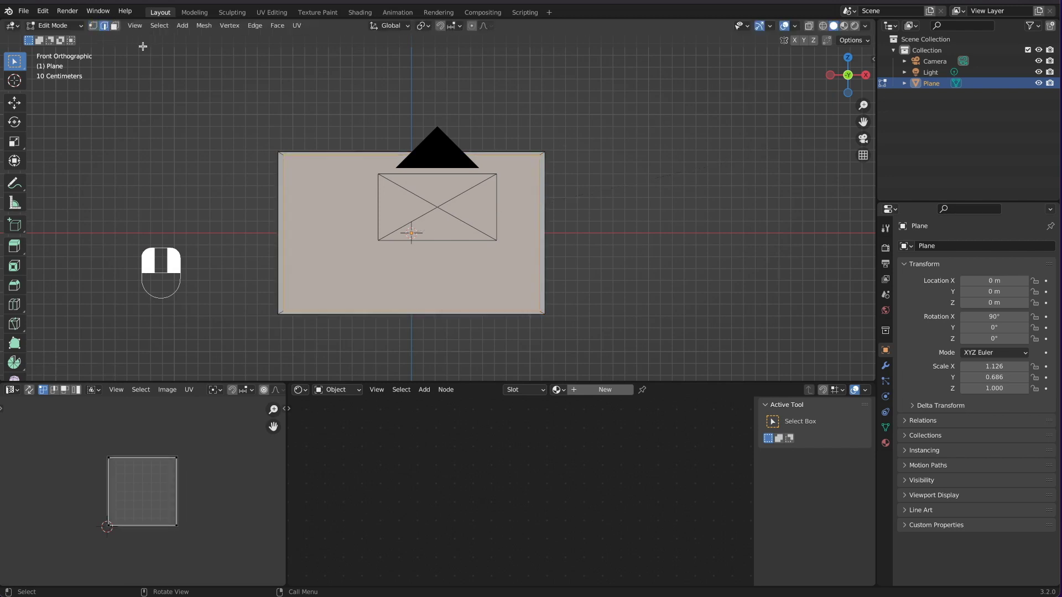
drag(278, 427, 16, 104)
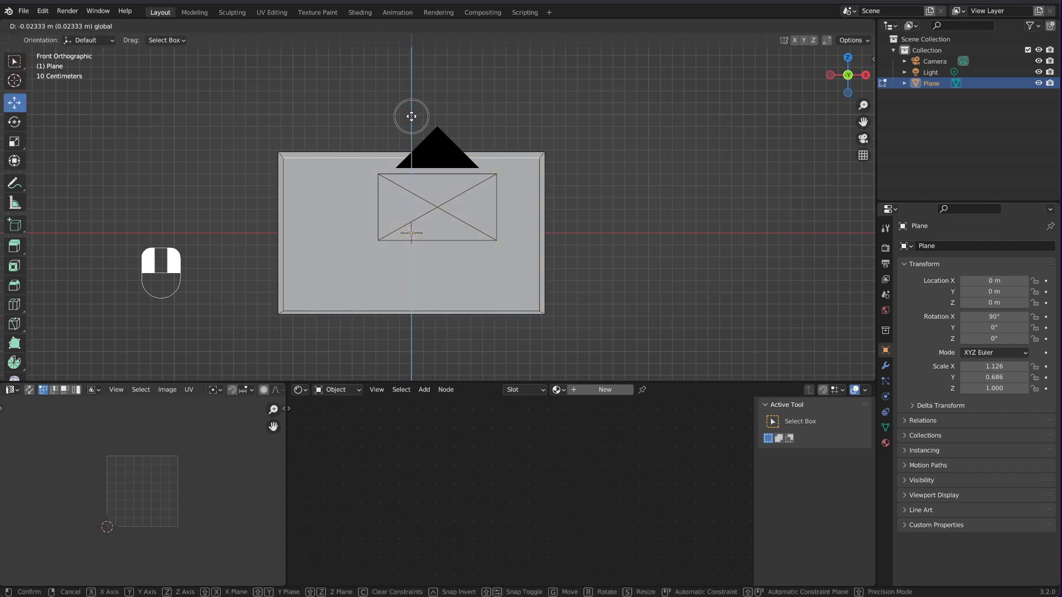
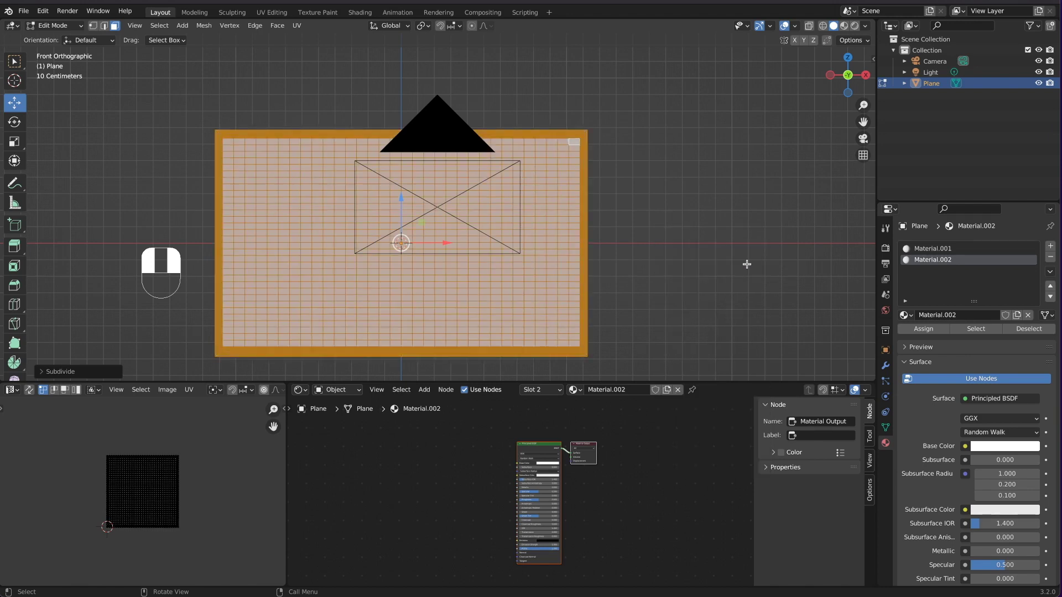
Step: Return to Object Mode and browse the Add list for a Plain Axes empty
key(Tab)
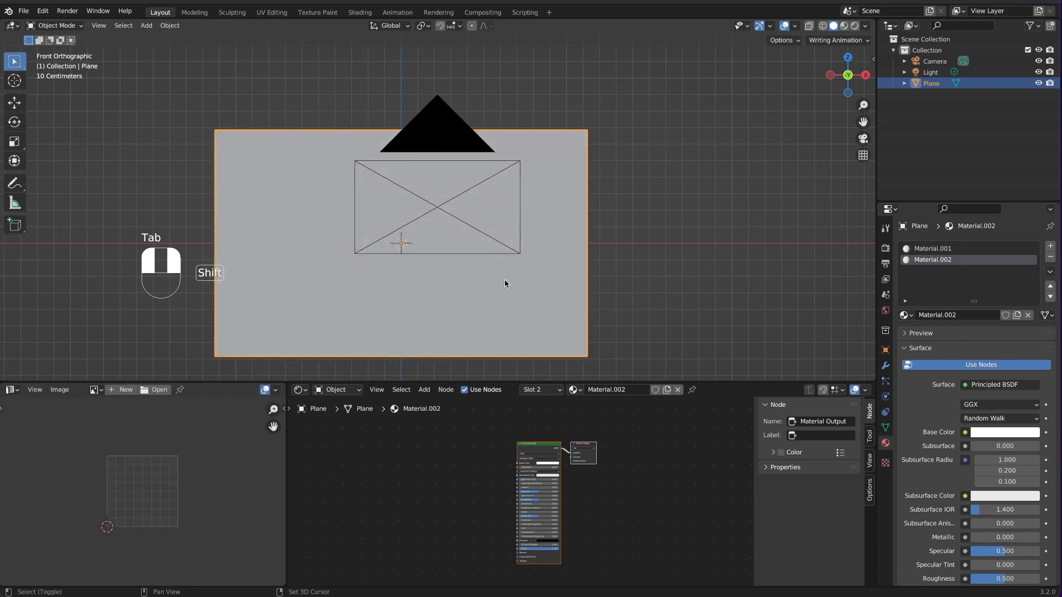
key(shift+s)
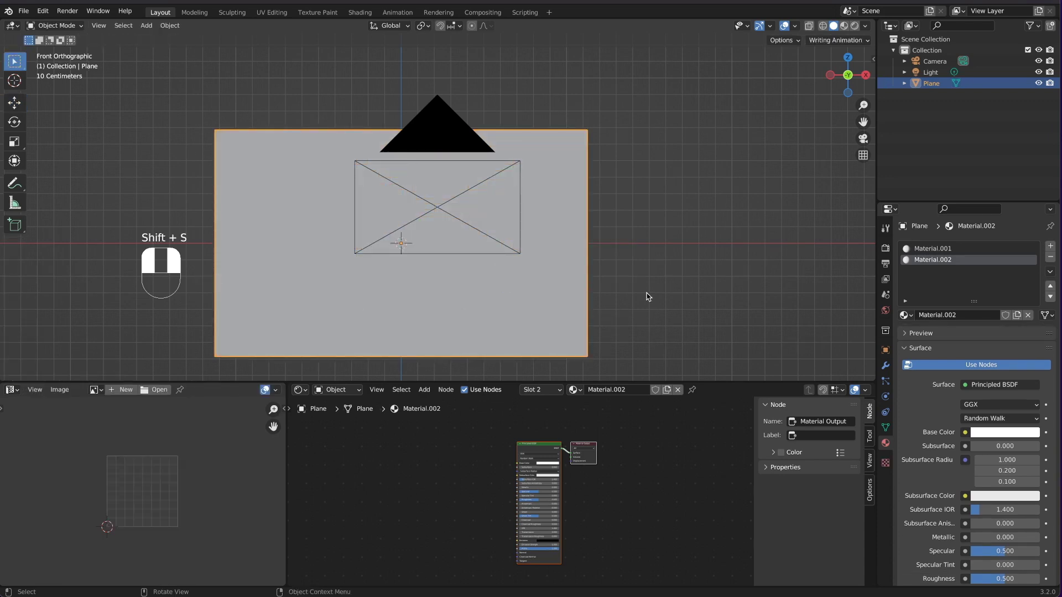
key(shift+a)
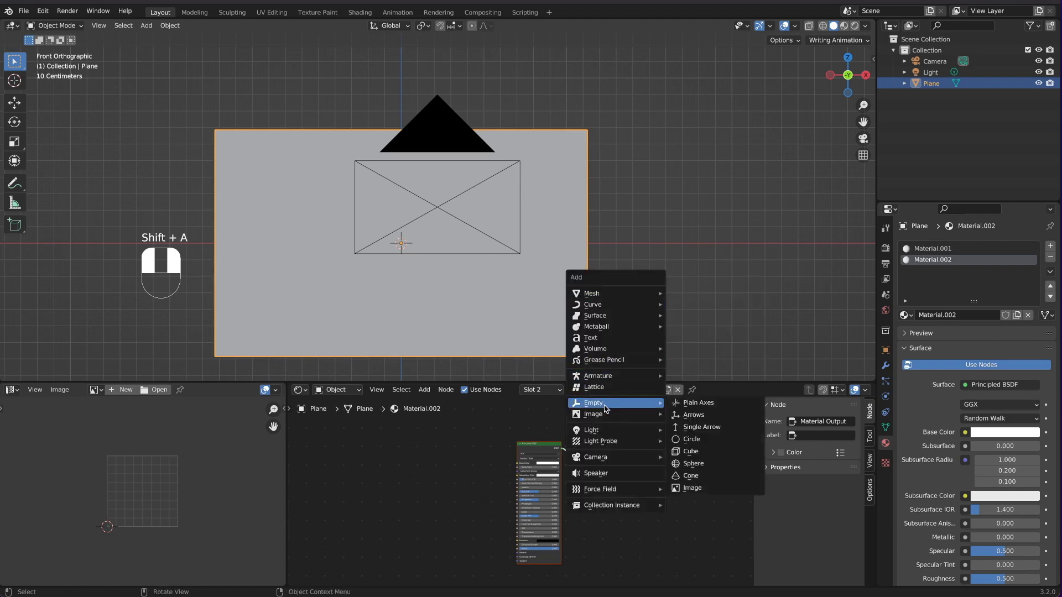
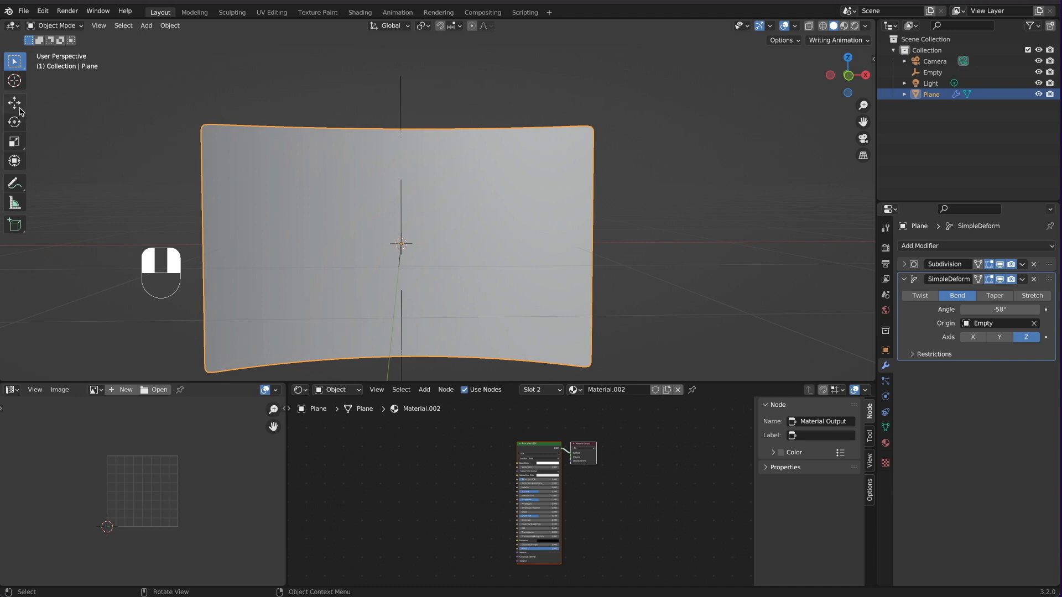
Step: Orbit the view to inspect the bent photo sheet
middle_click(608, 200)
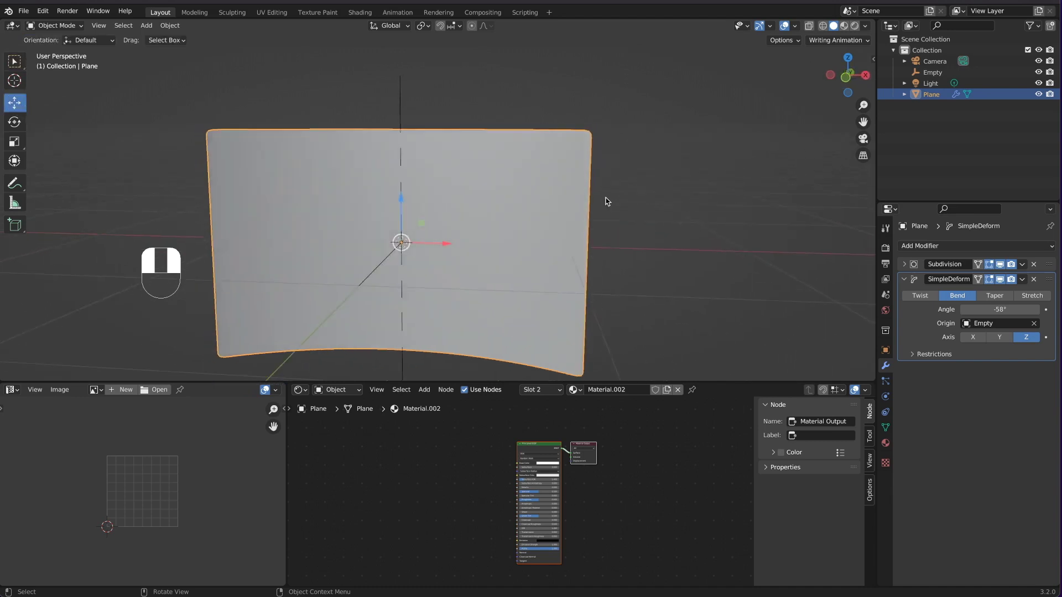
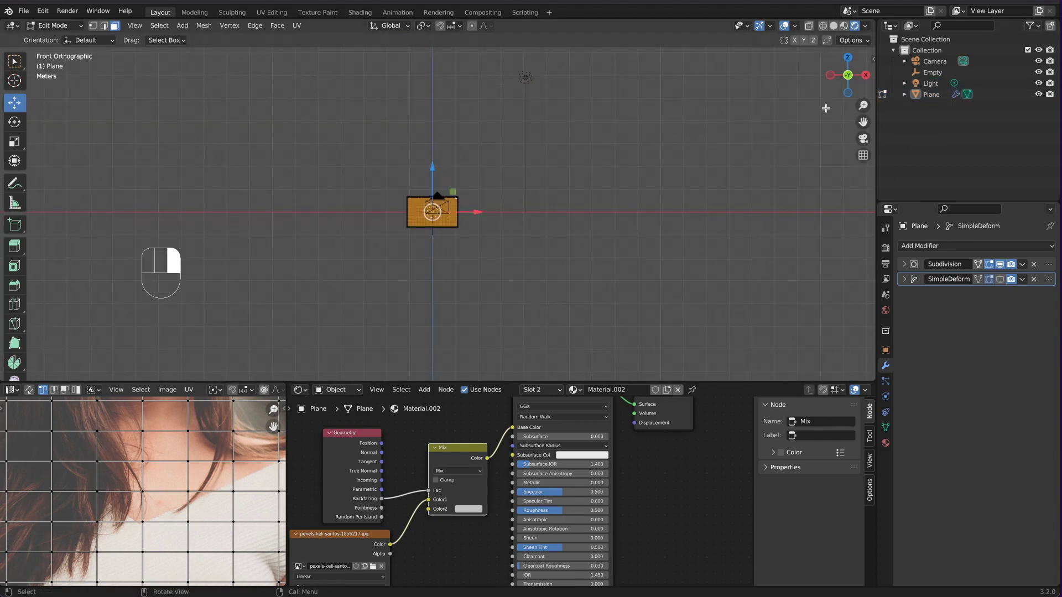
Step: Return to Object Mode and set the Mix node's Color2 toward white
key(Tab)
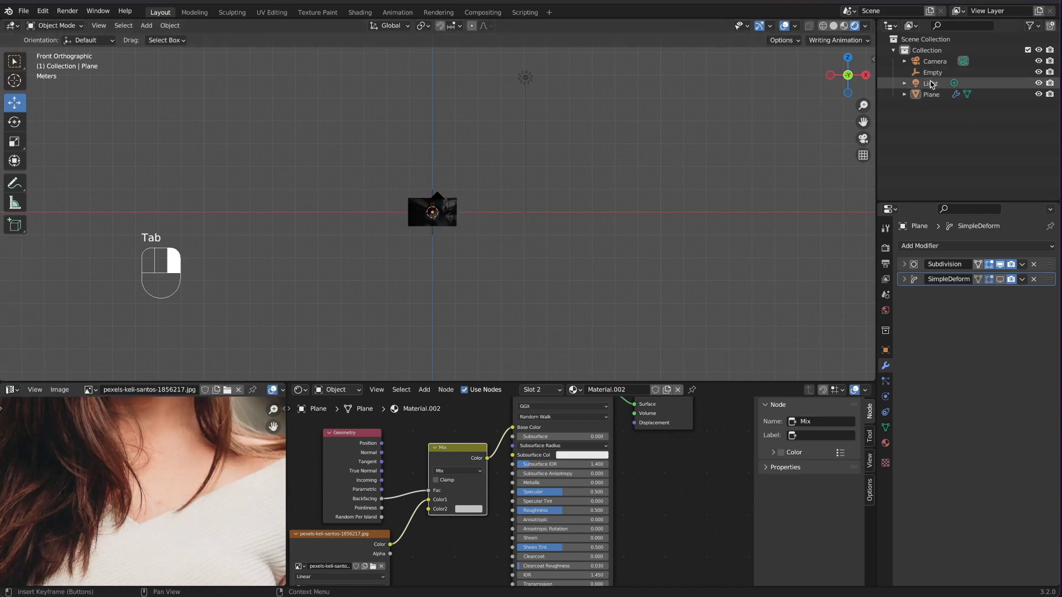
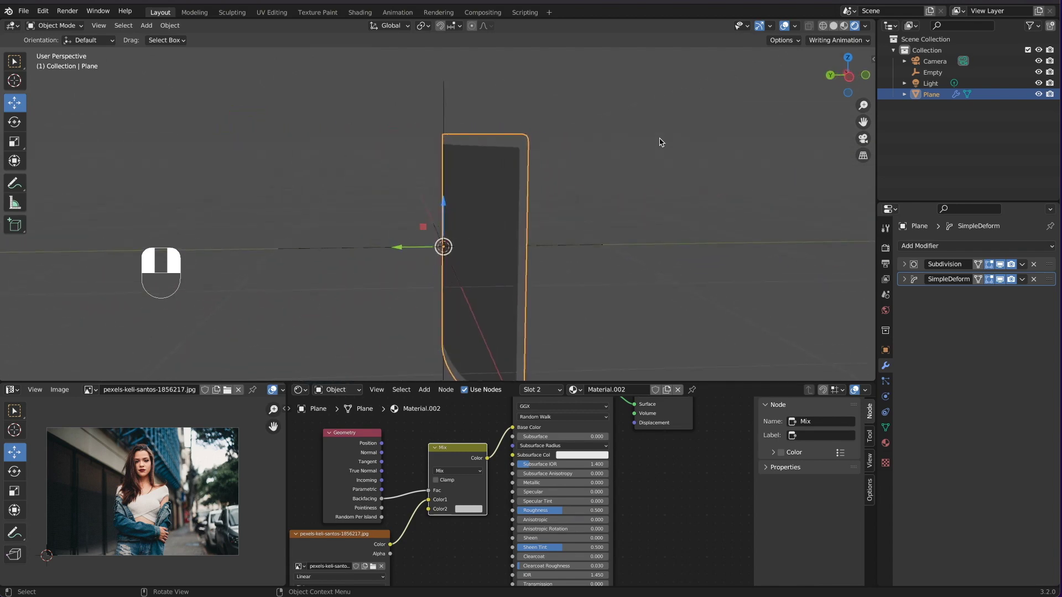
click(663, 142)
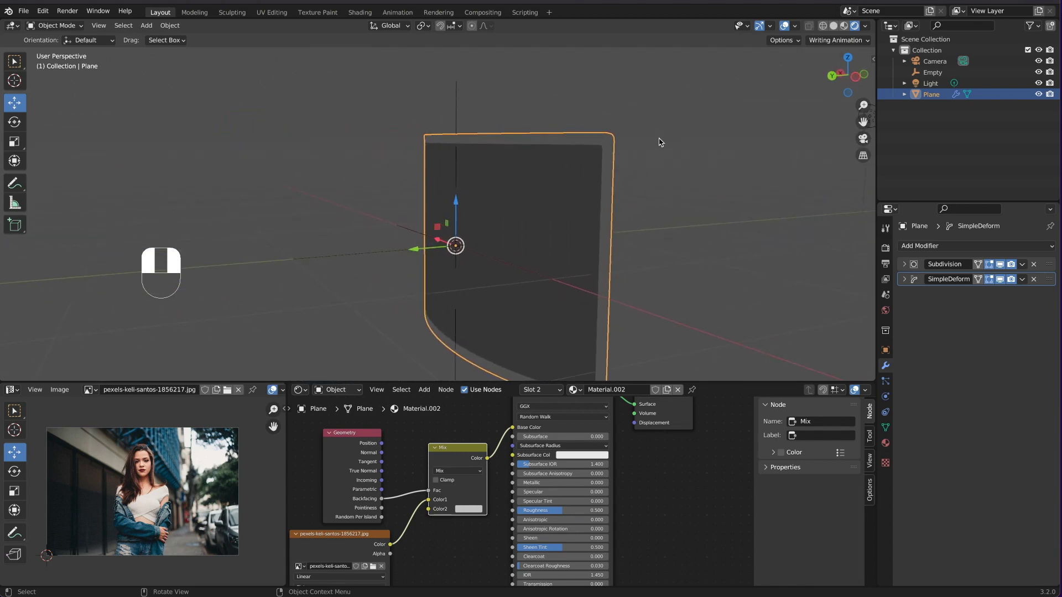
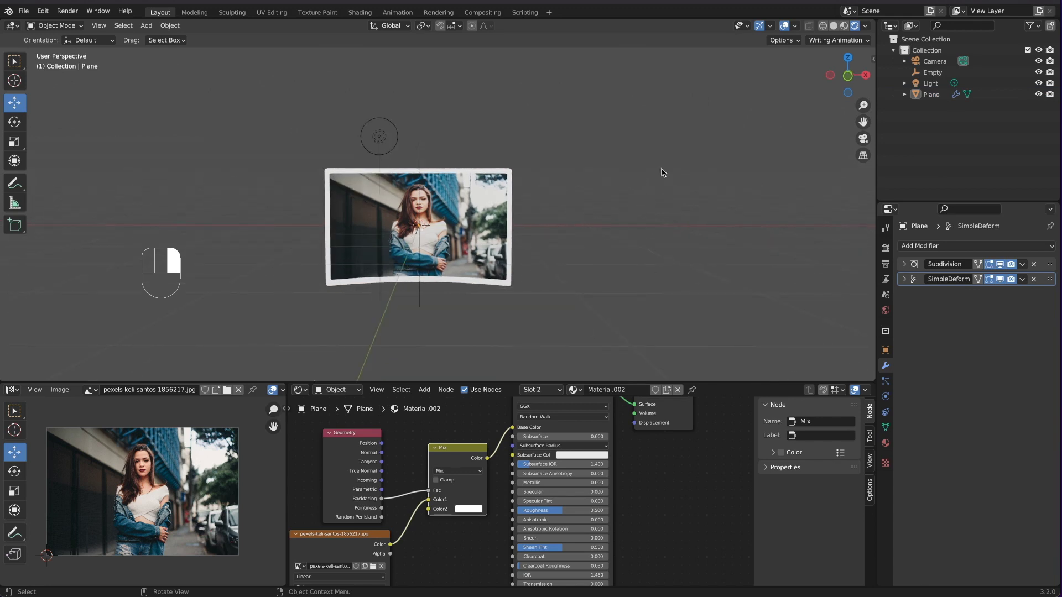
Step: Browse the Add list for a new mesh plane to serve as background
key(shift+a)
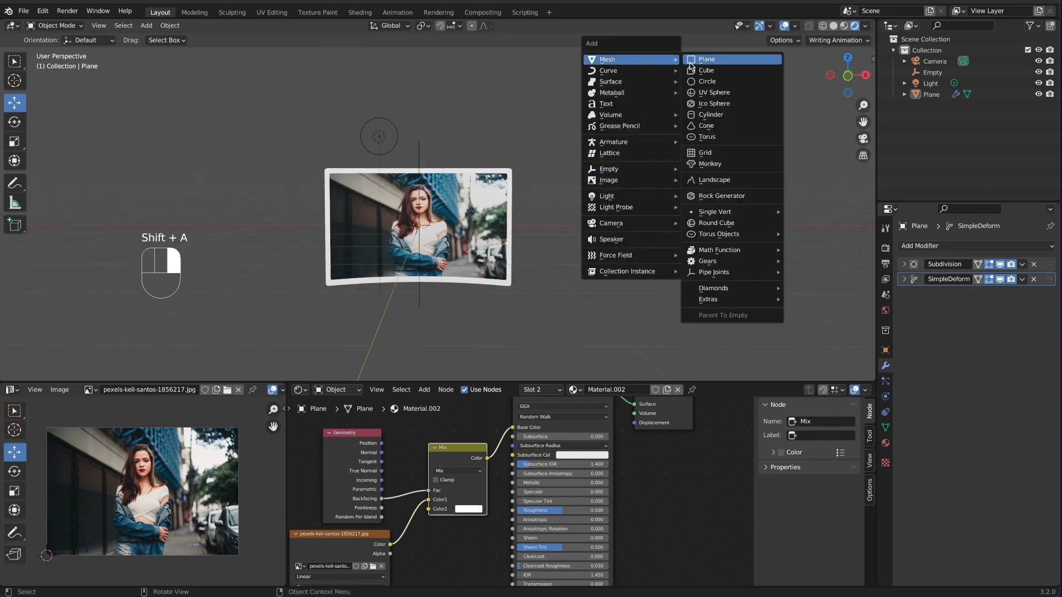
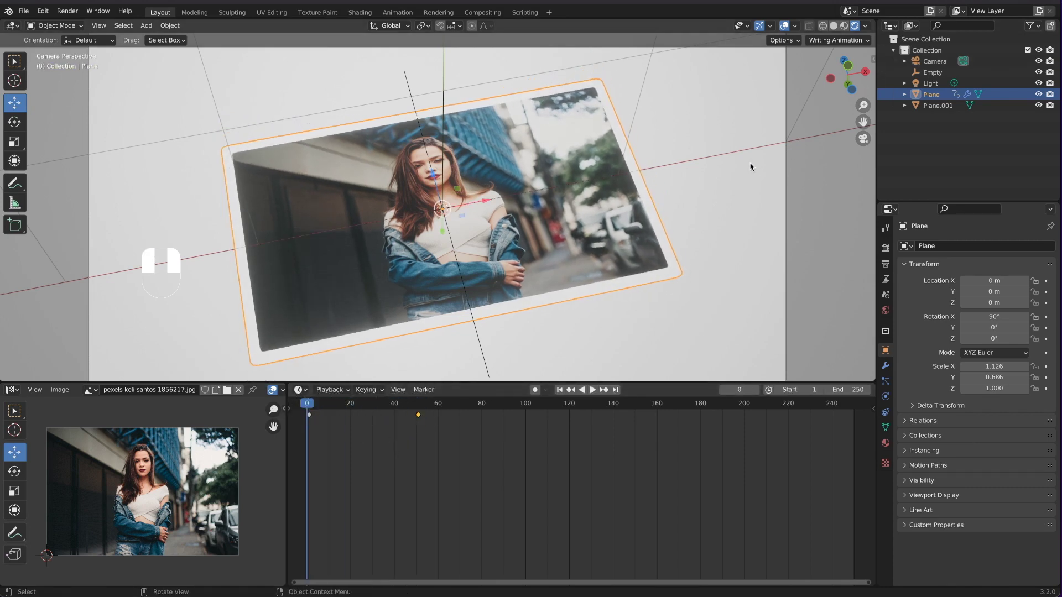
Step: Play back the camera animation between frames 0 and 100, pausing and resuming to check it
key(space)
click(756, 169)
key(space)
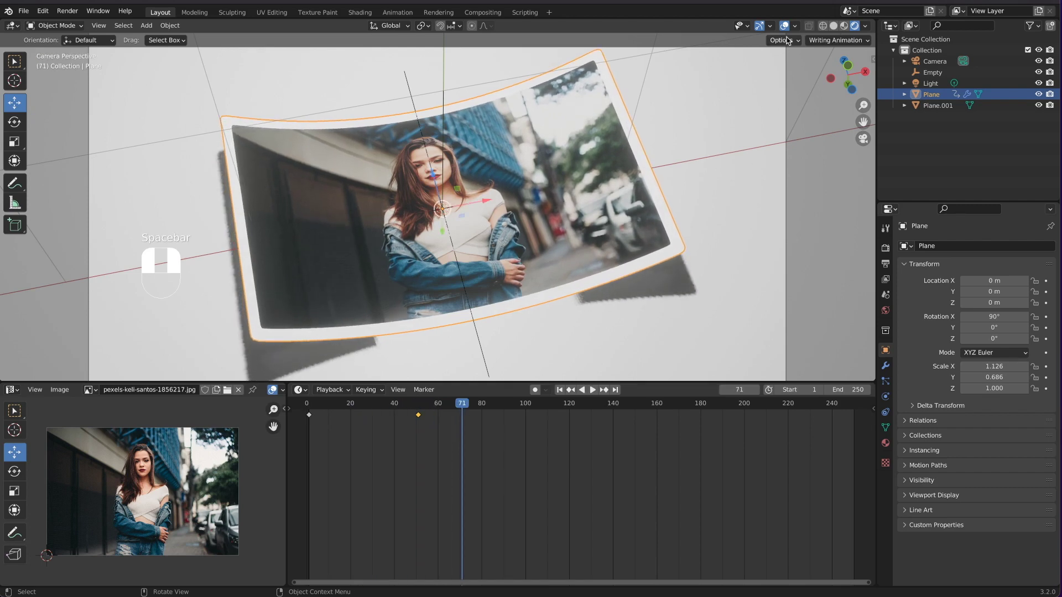
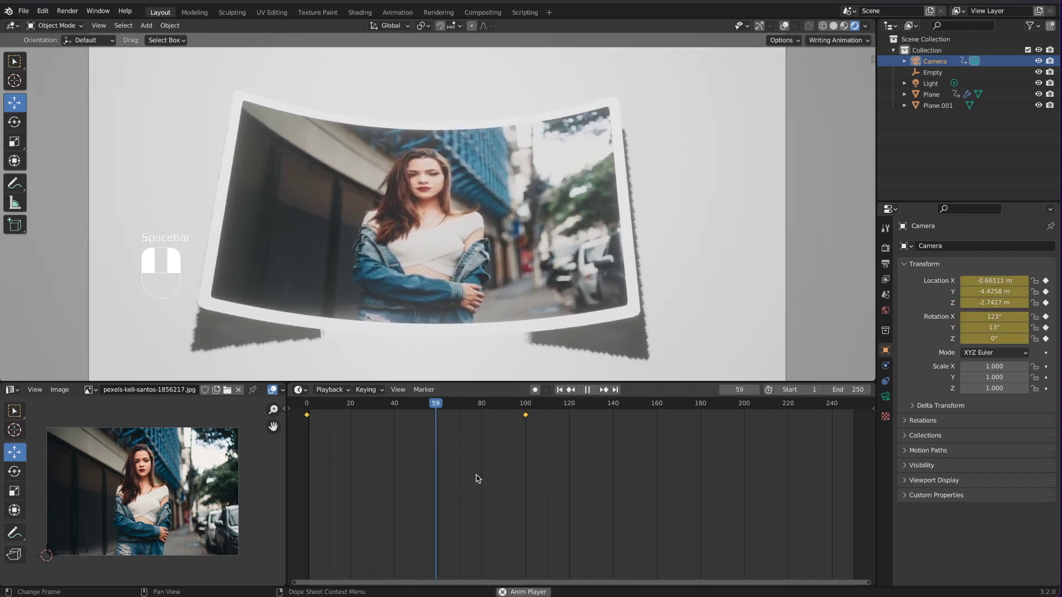
key(space)
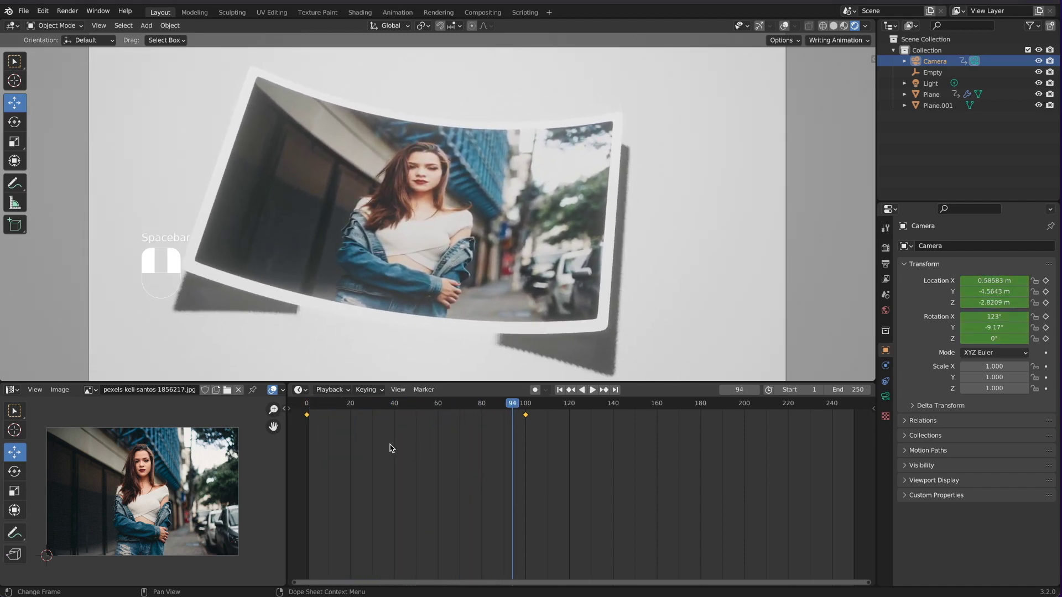
middle_click(313, 410)
key(space)
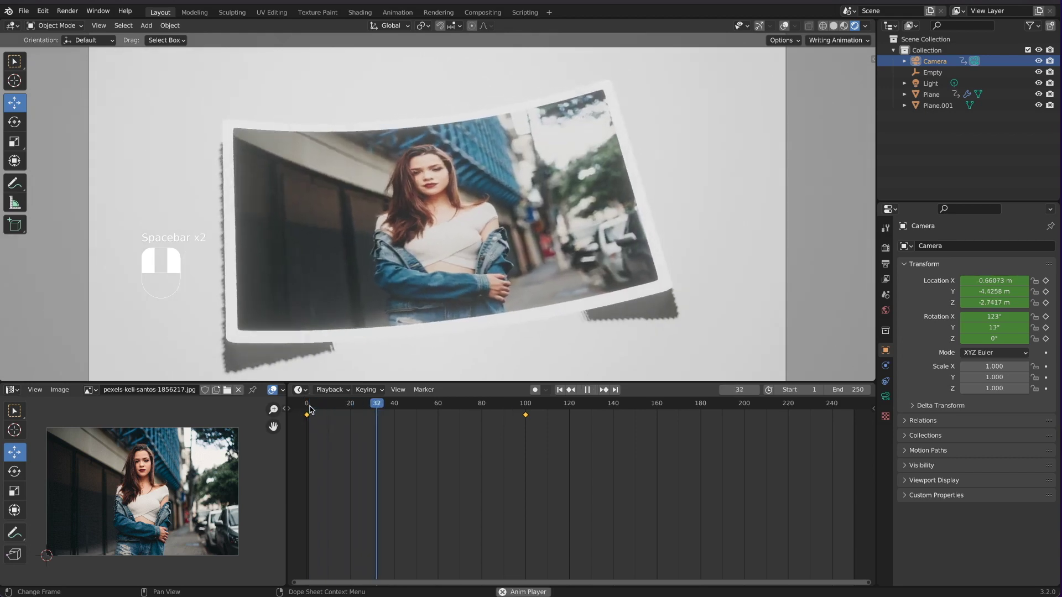